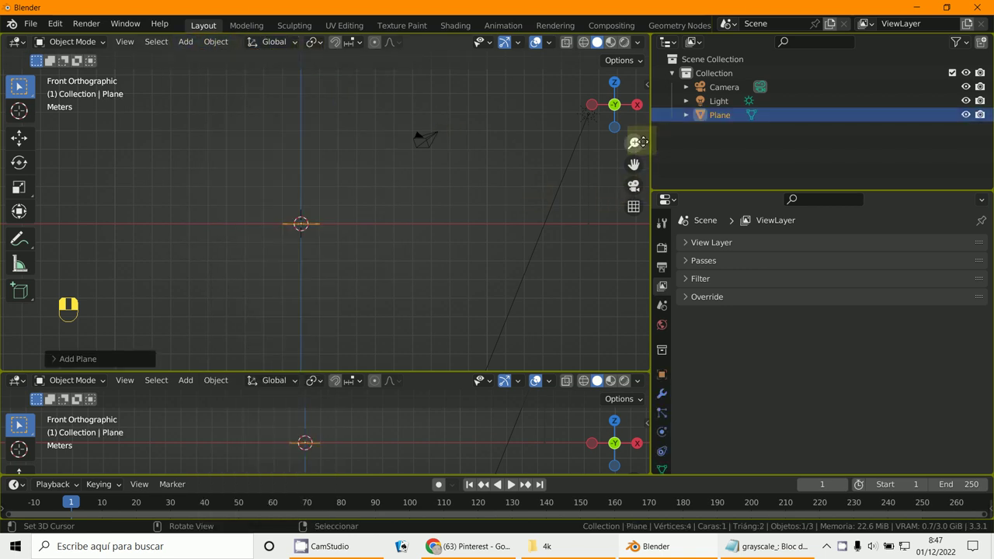
Show the sidebar with the plane's location, rotation and scale readout.
{"action": "key", "text": "n"}
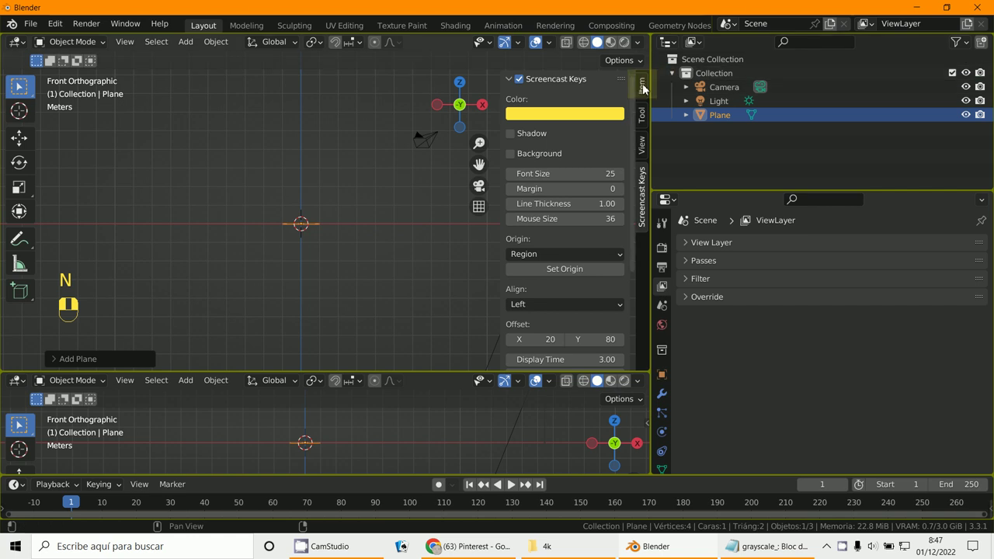
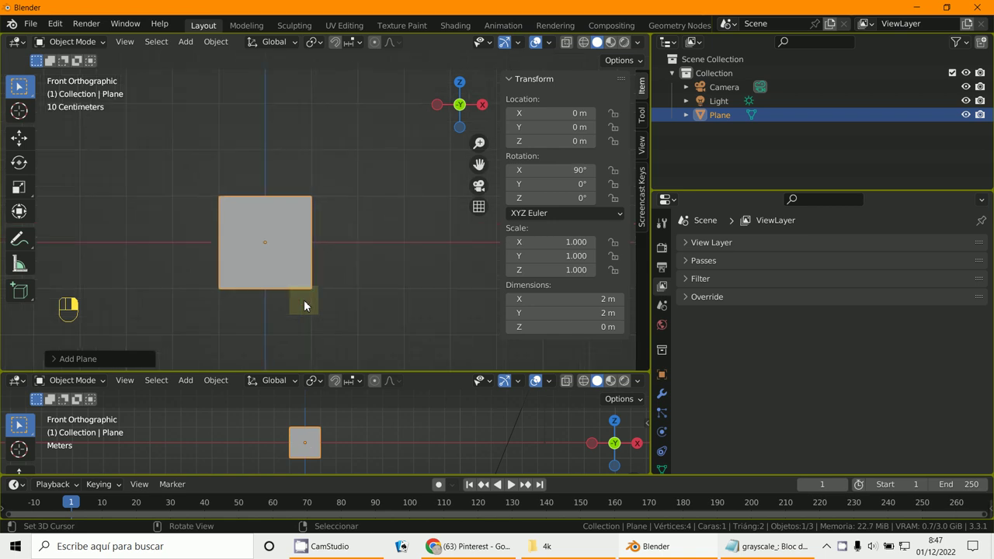
Scale the plane by 3, apply its rotation and scale, and return to front view.
{"action": "key", "text": "s"}
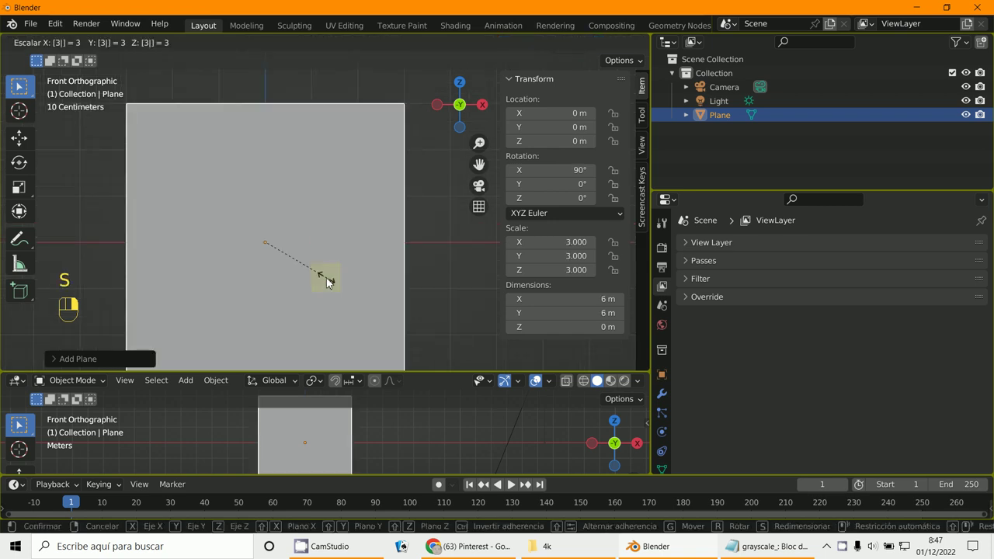
{"action": "key", "text": "ctrl+a"}
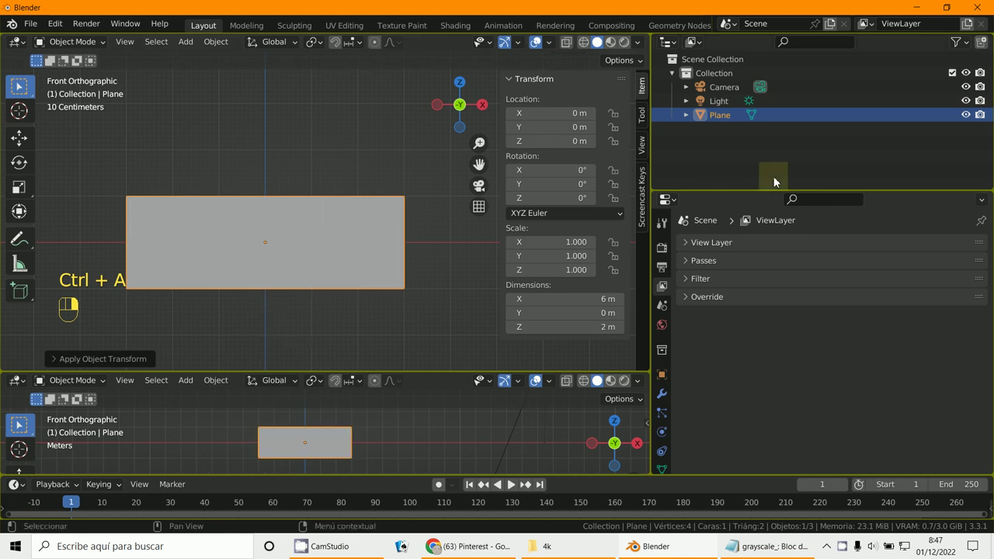
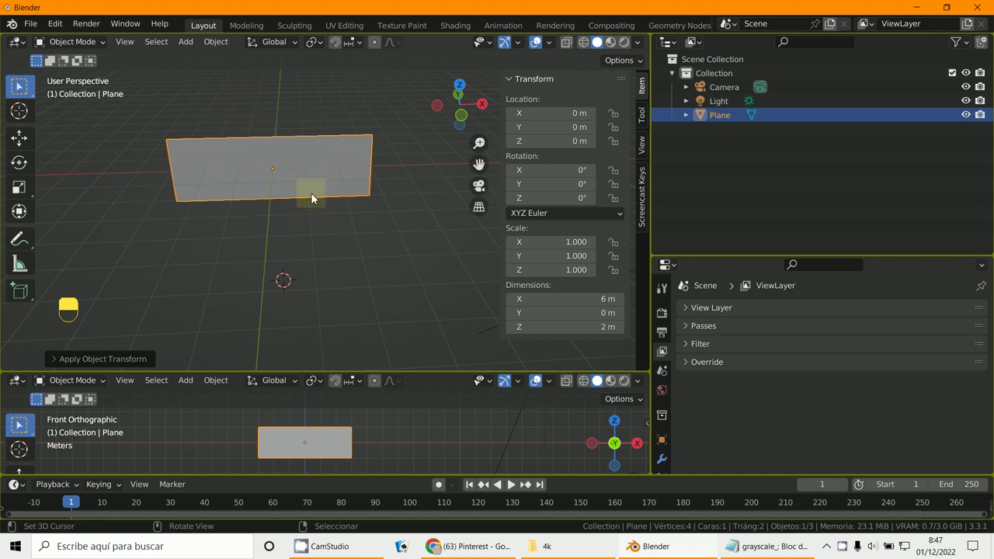
{"action": "key", "text": "KP_1"}
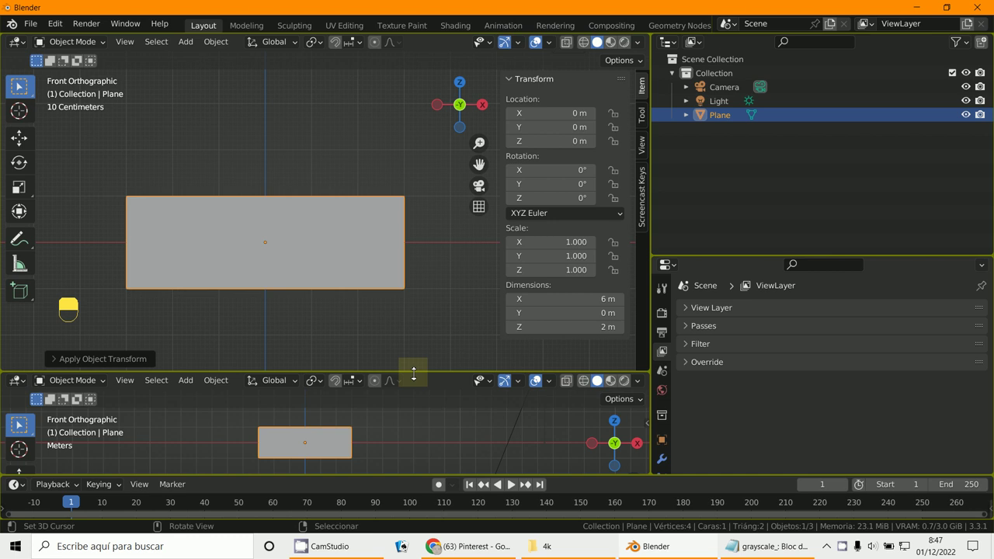
Split the workspace into Image Editor and Shader Editor areas beside the viewport.
{"action": "key", "text": "n"}
{"action": "left_click_drag", "start_coordinate": [21, 254], "coordinate": [362, 236]}
{"action": "middle_click", "coordinate": [362, 236]}
{"action": "right_click", "coordinate": [363, 236]}
{"action": "left_click_drag", "start_coordinate": [362, 240], "coordinate": [300, 331]}
{"action": "left_click_drag", "start_coordinate": [299, 331], "coordinate": [293, 338]}
{"action": "middle_click", "coordinate": [292, 339]}
Load sg002.jpg into an Image Texture node on the plane's material and add a Displace modifier.
{"action": "left_click_drag", "start_coordinate": [285, 336], "coordinate": [671, 197]}
{"action": "key", "text": "ctrl+t"}
{"action": "left_click_drag", "start_coordinate": [274, 379], "coordinate": [572, 162]}
{"action": "left_click_drag", "start_coordinate": [572, 163], "coordinate": [230, 324]}
{"action": "left_click_drag", "start_coordinate": [230, 324], "coordinate": [143, 177]}
{"action": "left_click_drag", "start_coordinate": [678, 48], "coordinate": [142, 176]}
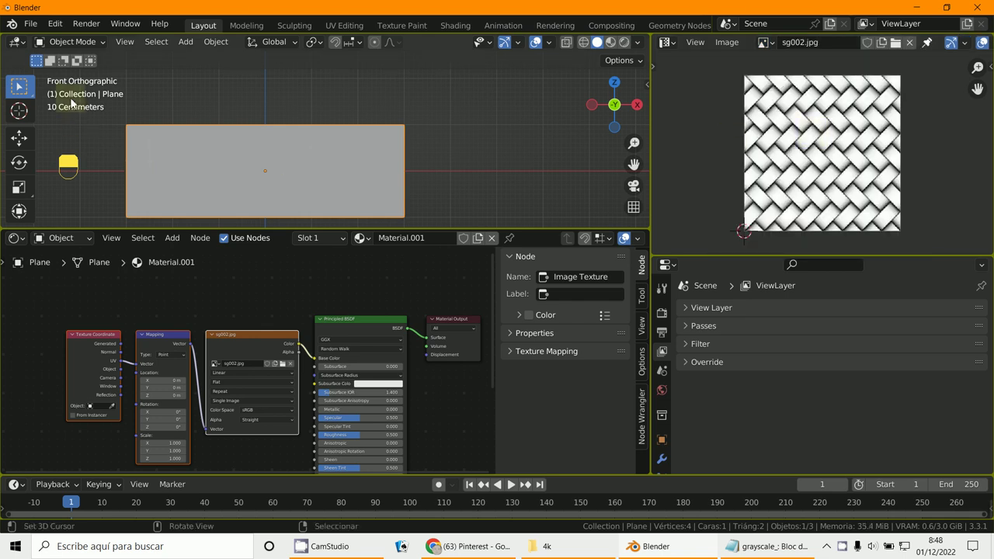
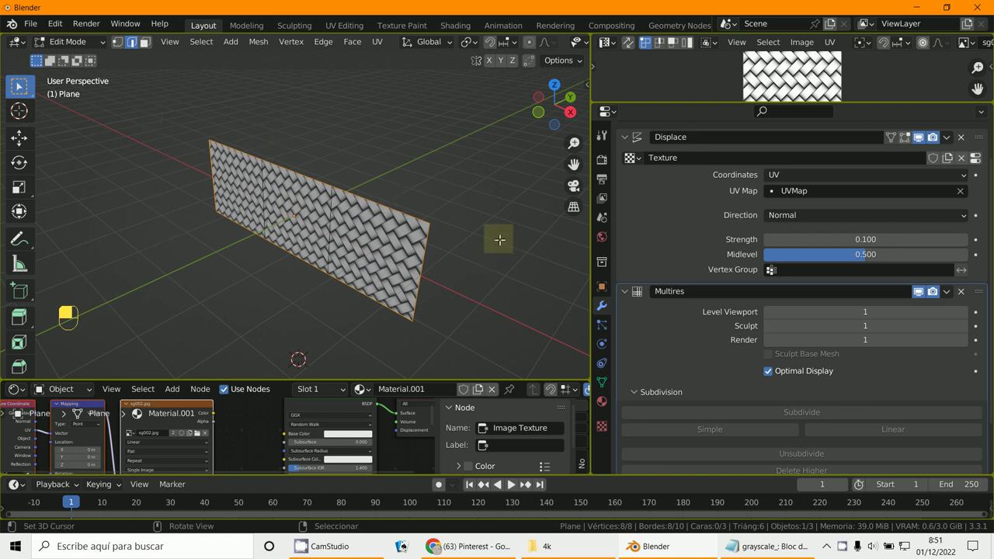
Leave Edit Mode for Object Mode and hide the transform sidebar.
{"action": "key", "text": "n"}
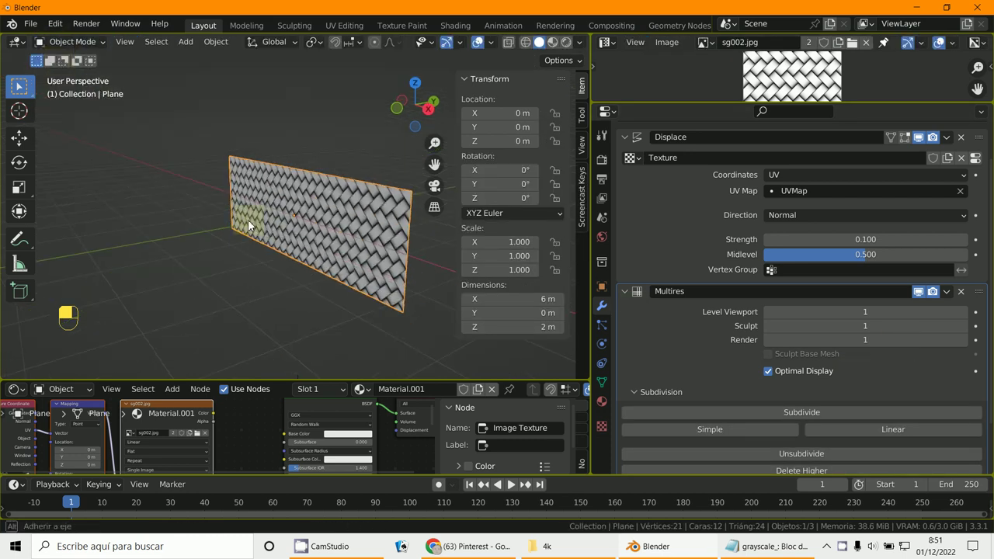
{"action": "key", "text": "n"}
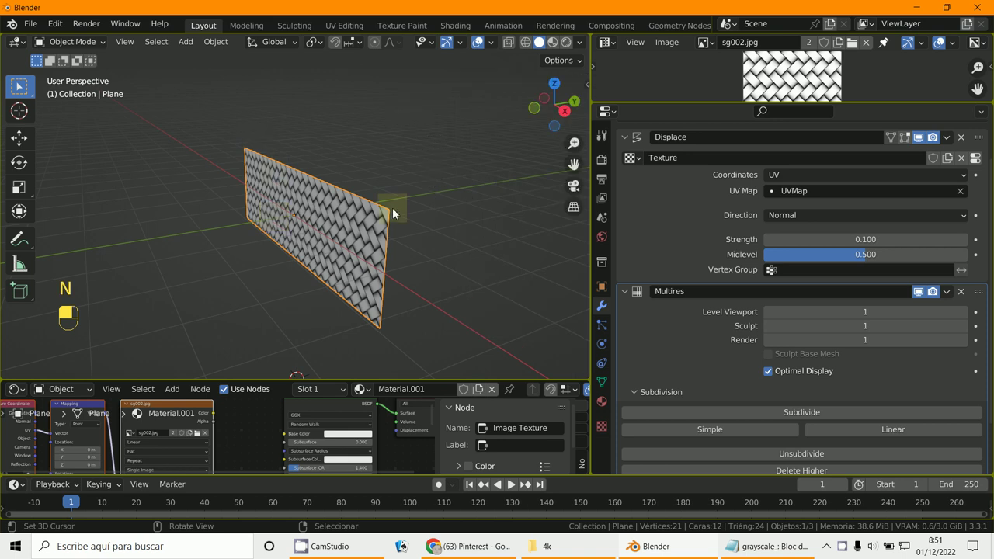
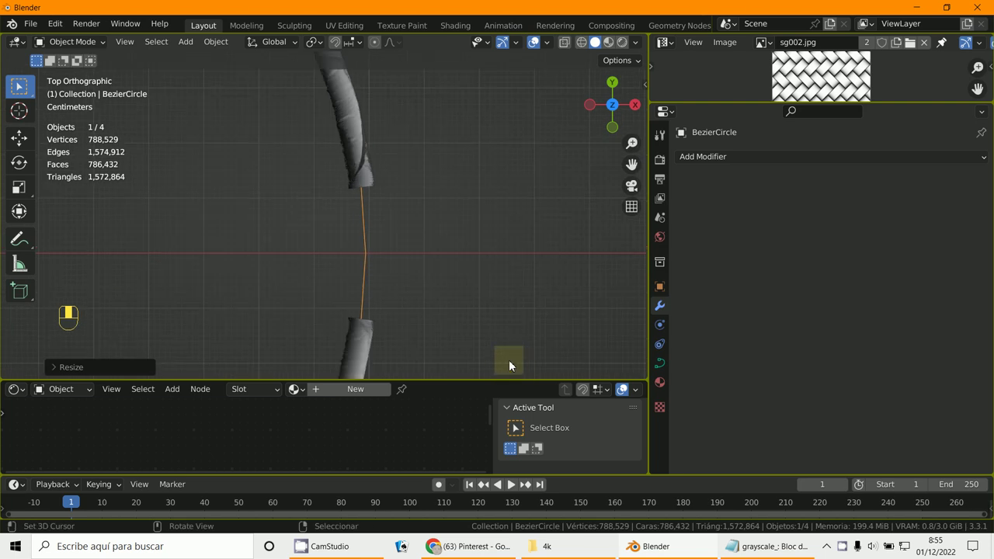
Adjust the basket's scale, undoing one attempt and rescaling.
{"action": "key", "text": "s"}
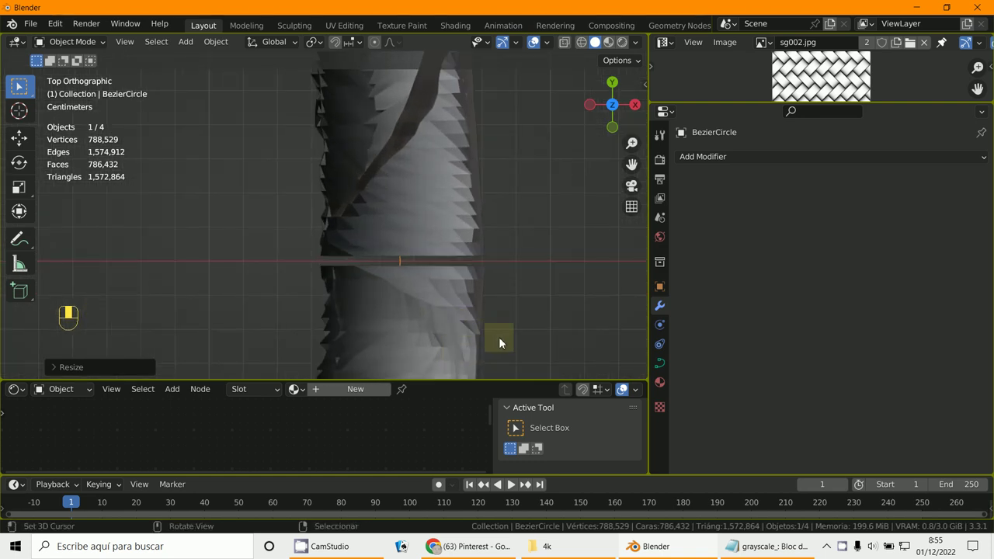
{"action": "key", "text": "s"}
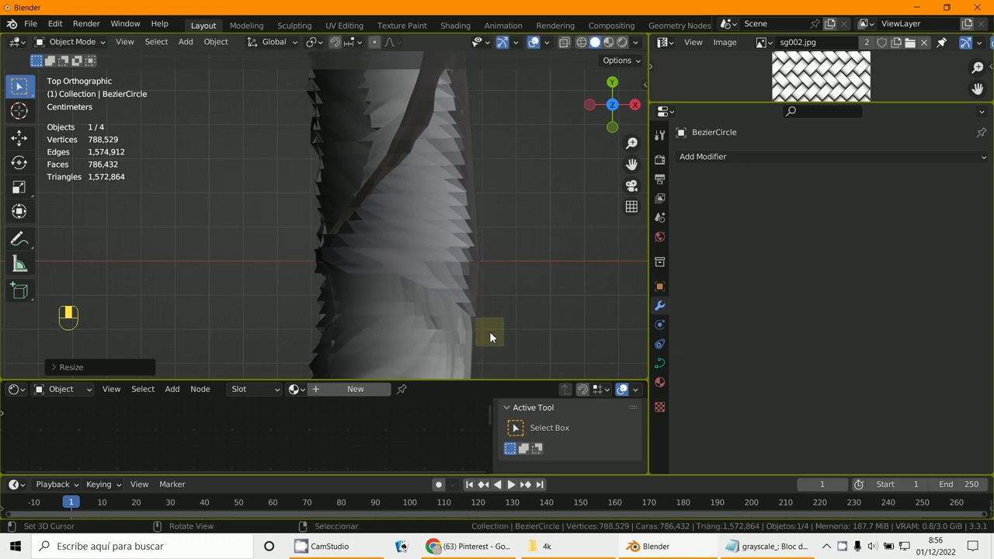
{"action": "key", "text": "ctrl+z"}
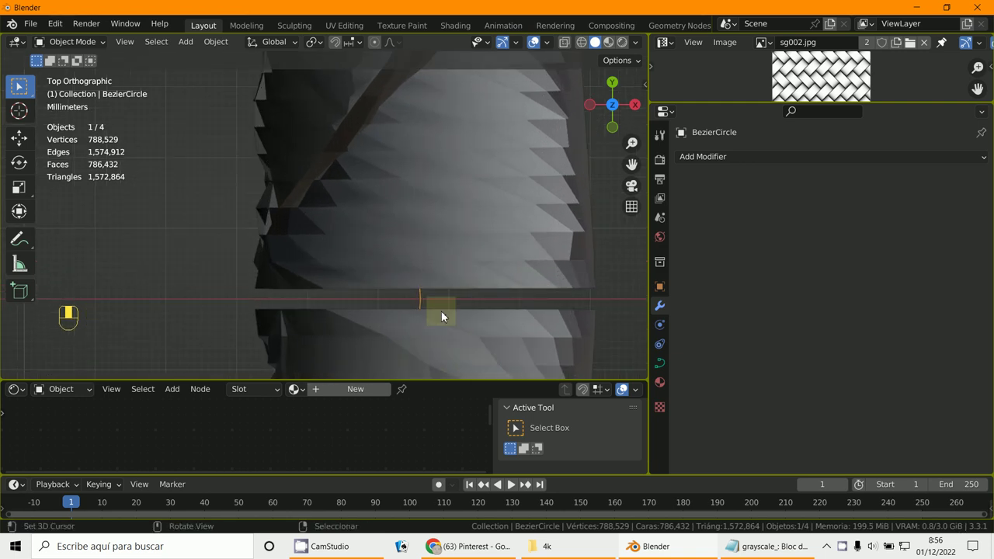
{"action": "key", "text": "s"}
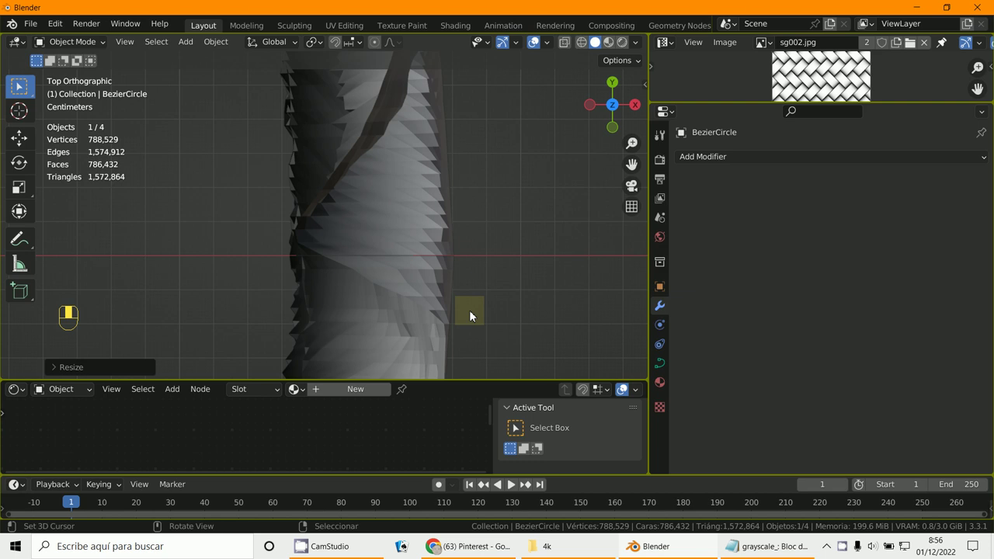
Apply the Multires, Displace and Curve modifiers, leaving the stack empty.
{"action": "right_click", "coordinate": [379, 282]}
{"action": "left_click_drag", "start_coordinate": [379, 283], "coordinate": [690, 179]}
{"action": "left_click_drag", "start_coordinate": [690, 180], "coordinate": [680, 184]}
{"action": "middle_click", "coordinate": [680, 184]}
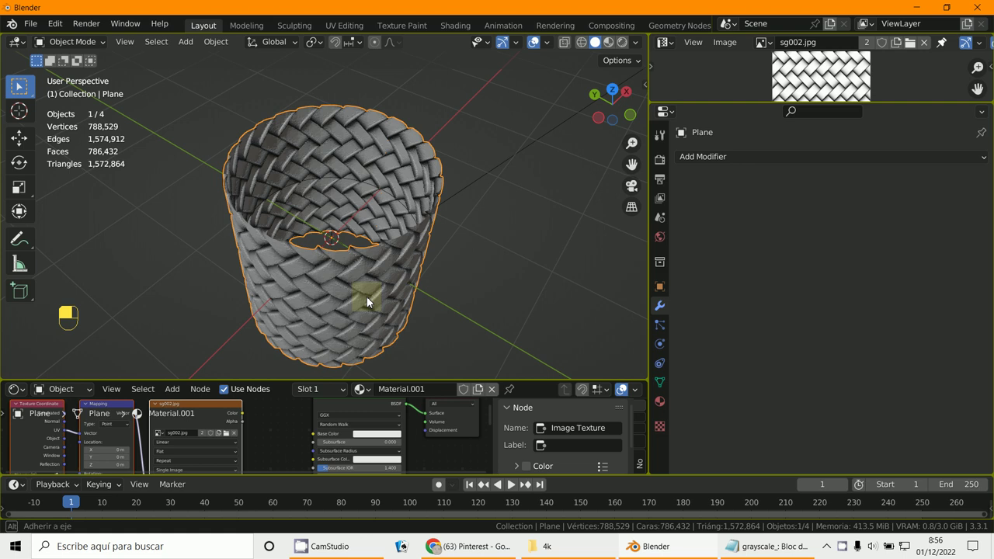
In Edit Mode select every vertex and merge by distance, removing zero vertices.
{"action": "right_click", "coordinate": [372, 299]}
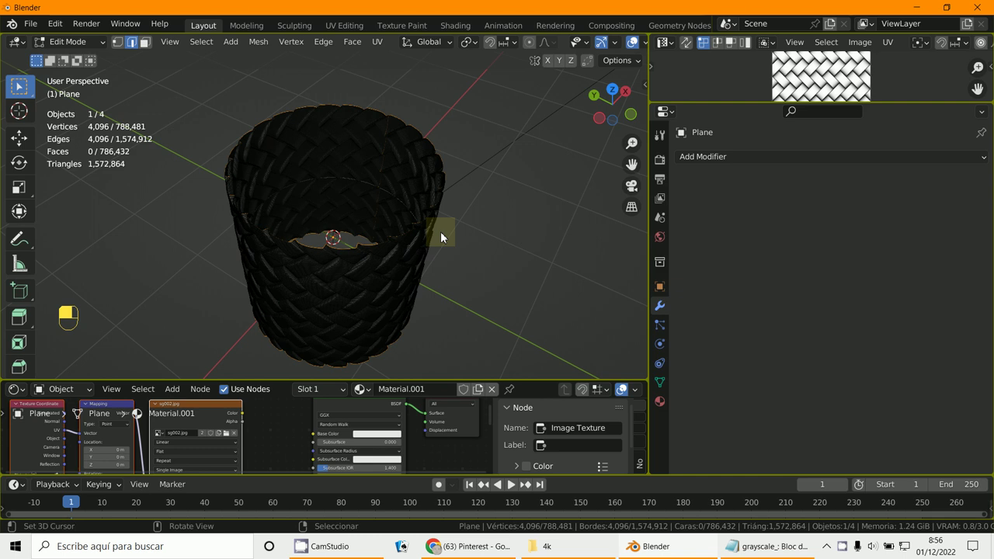
{"action": "key", "text": "a"}
{"action": "key", "text": "a"}
{"action": "key", "text": "m"}
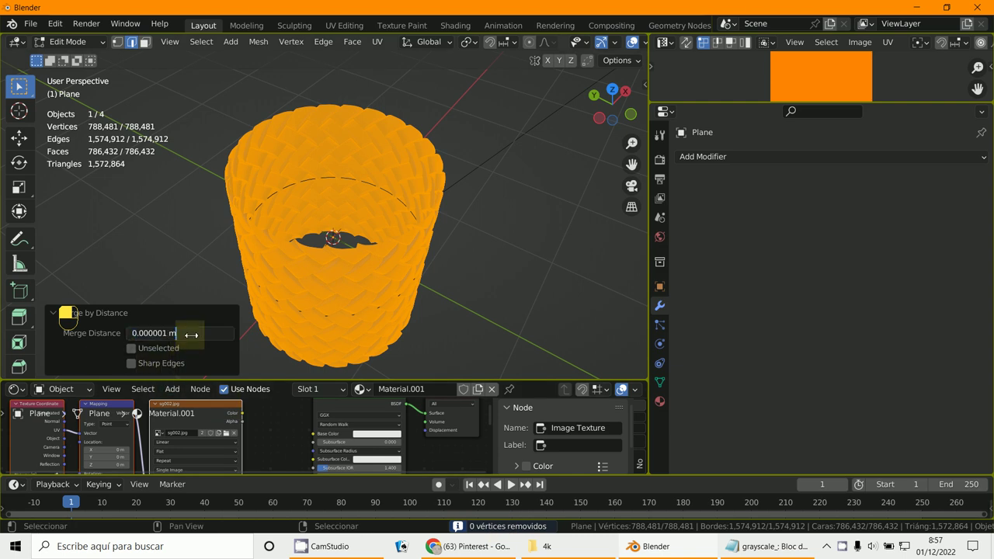
{"action": "key", "text": "BackSpace"}
{"action": "key", "text": "BackSpace"}
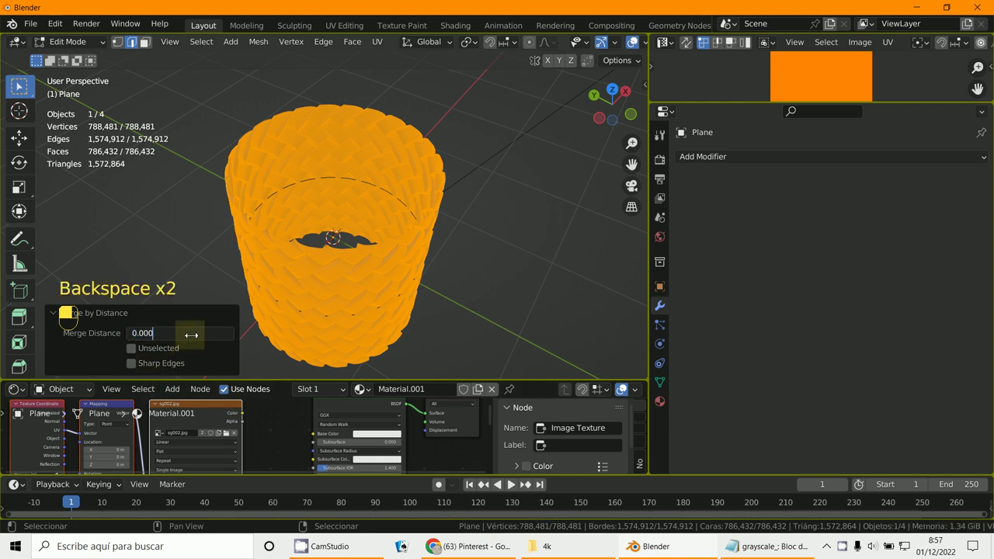
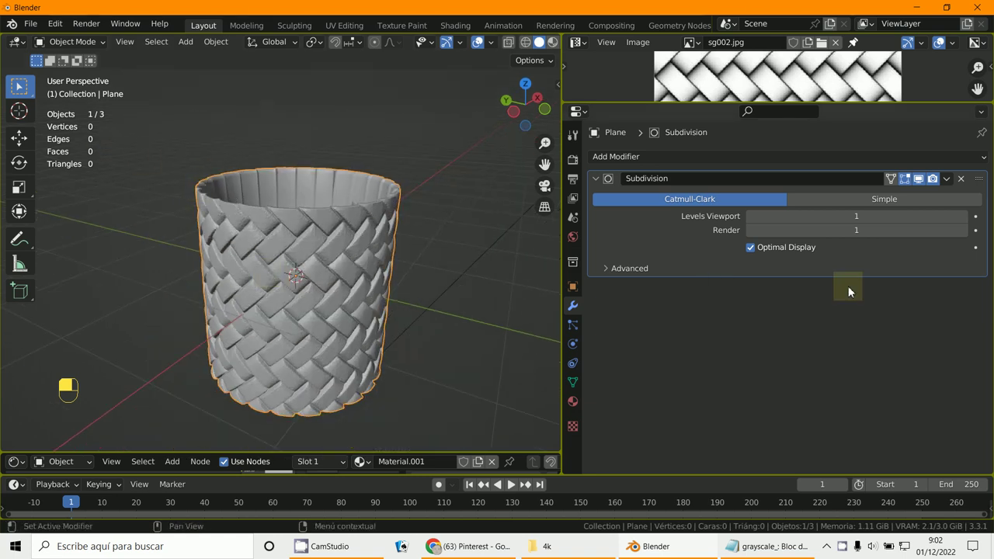
{"action": "right_click", "coordinate": [317, 272]}
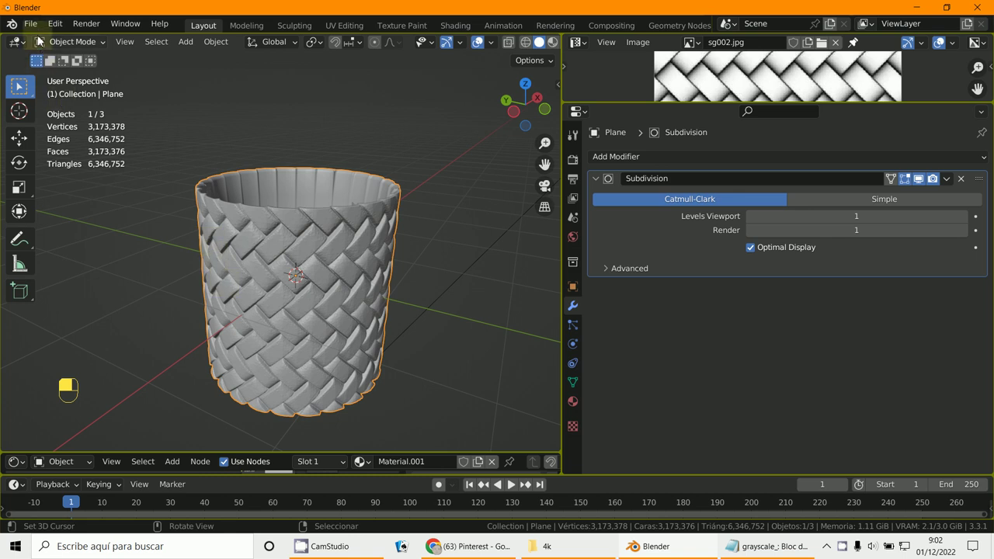
{"action": "middle_click", "coordinate": [42, 36]}
{"action": "left_click_drag", "start_coordinate": [43, 31], "coordinate": [334, 286]}
{"action": "key", "text": "s"}
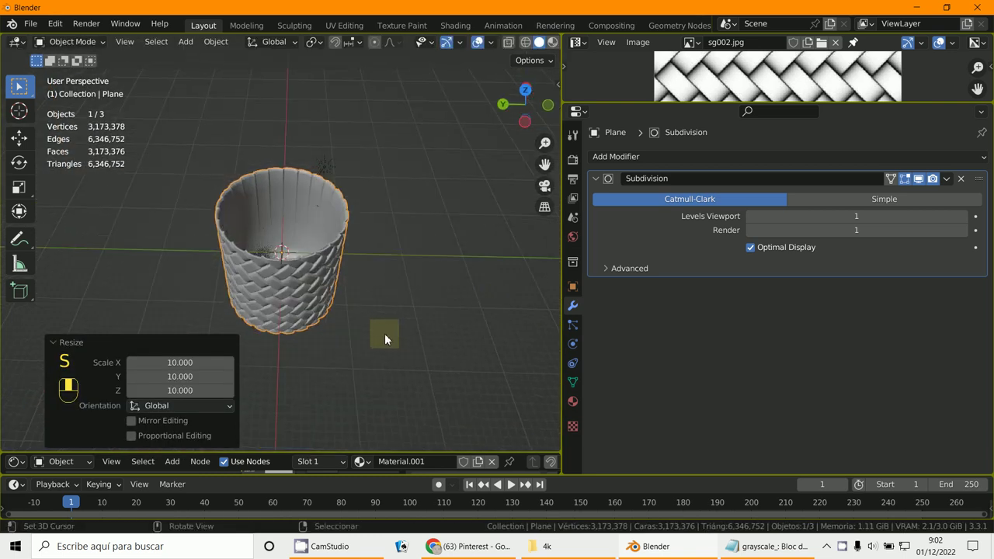